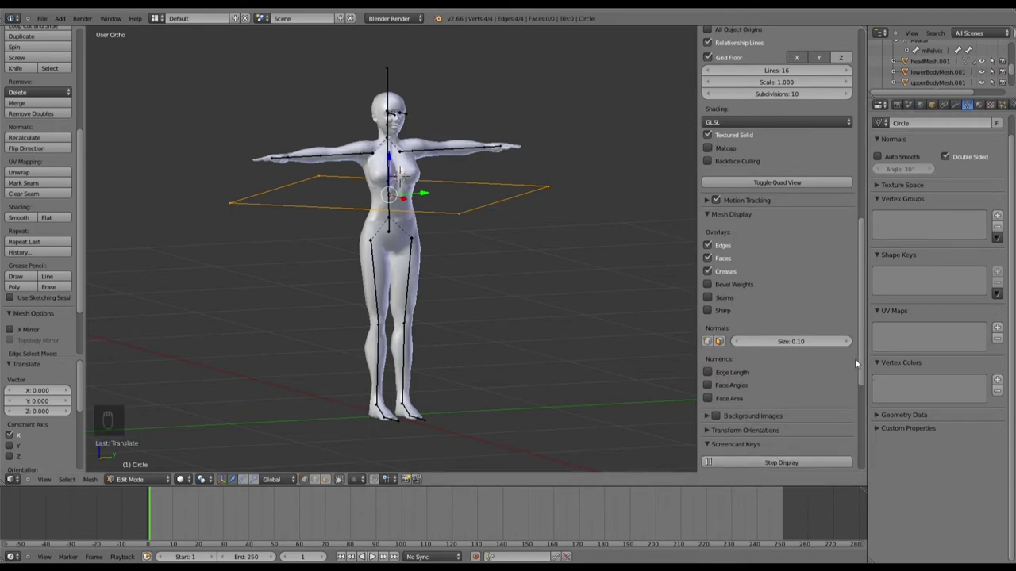
Step: Adjust the Screencast Keys mouse display setting to Text in the properties panel
left_click_drag(867, 364, 825, 354)
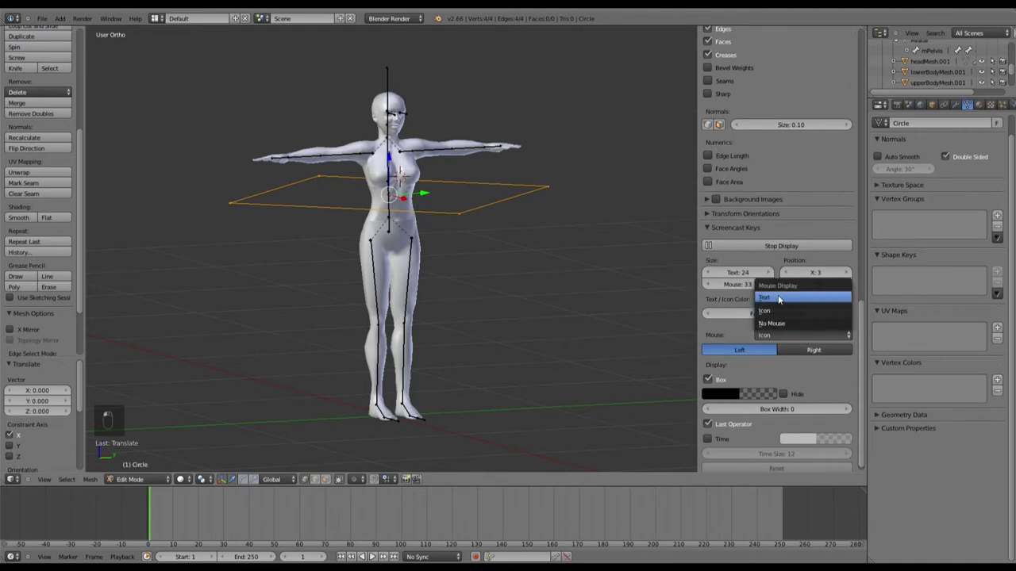
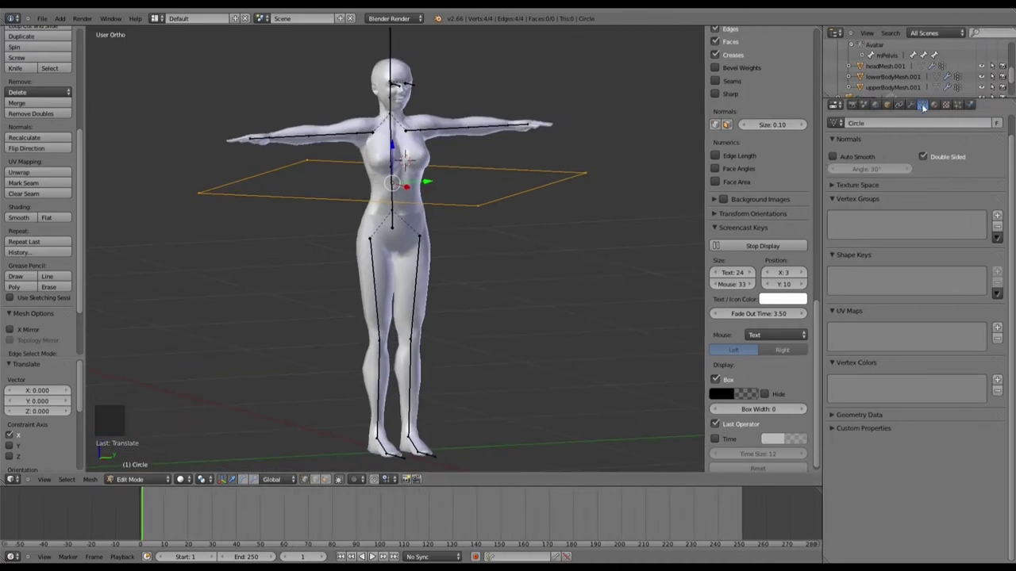
Step: Add a Subdivision Surface modifier to the Circle with View 3, Render 3, shown smoothed while editing
left_click(912, 108)
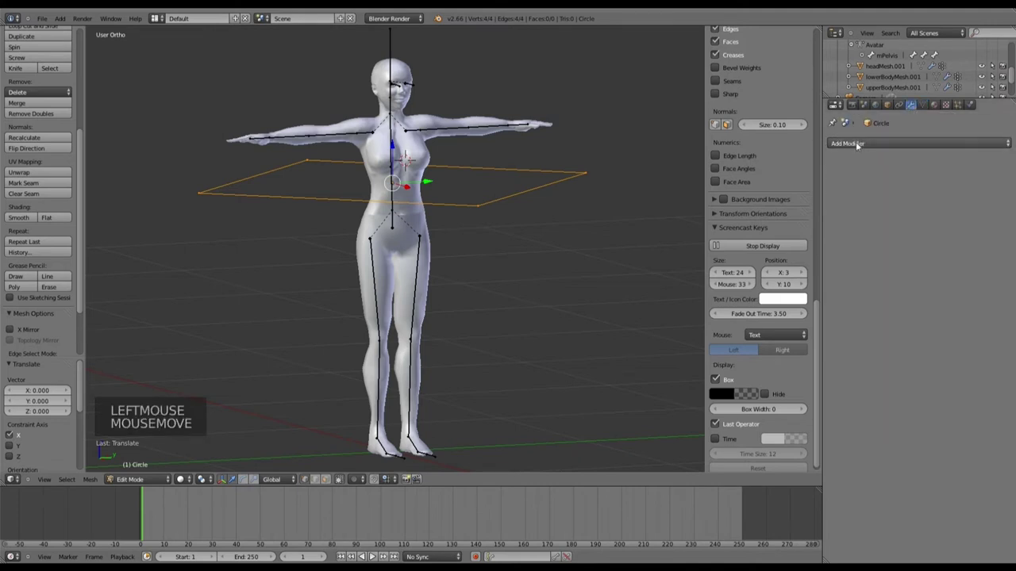
left_click(865, 148)
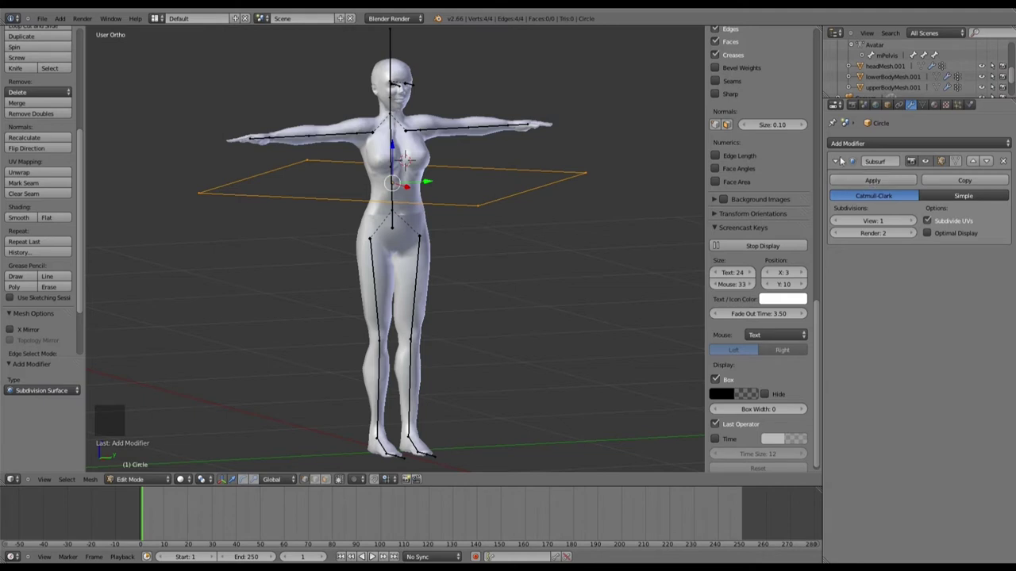
left_click(913, 222)
left_click(912, 222)
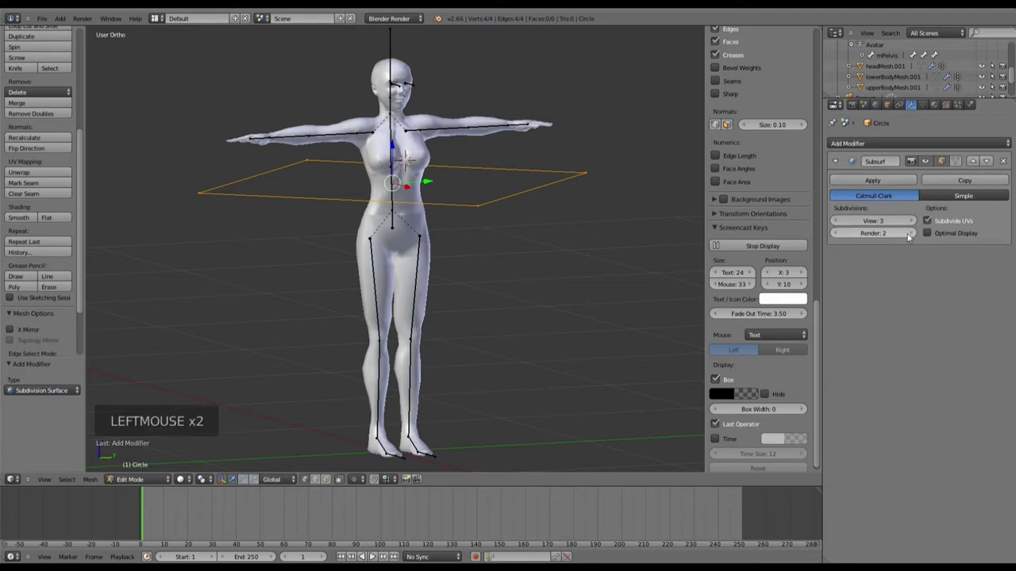
left_click(913, 235)
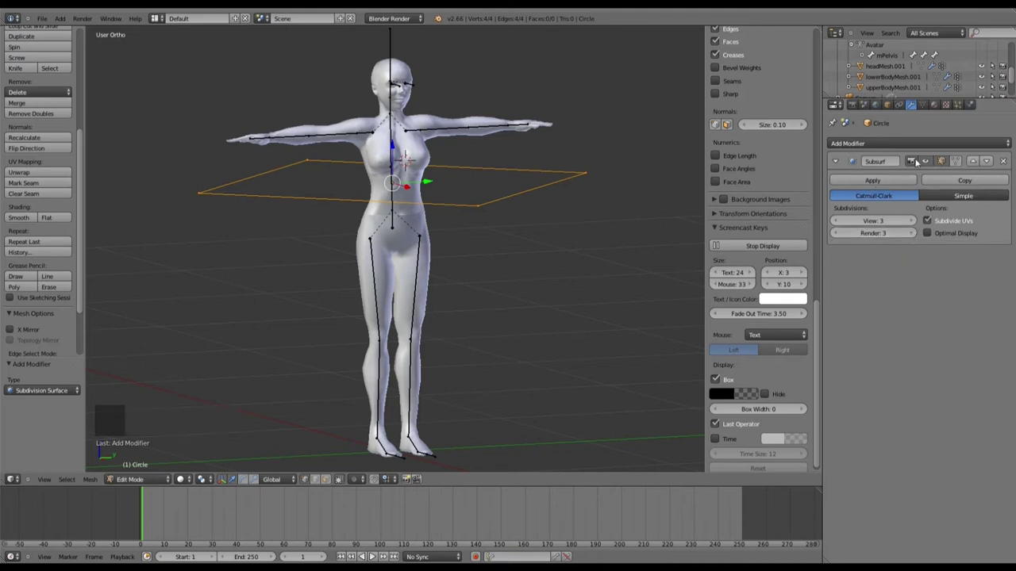
left_click(957, 163)
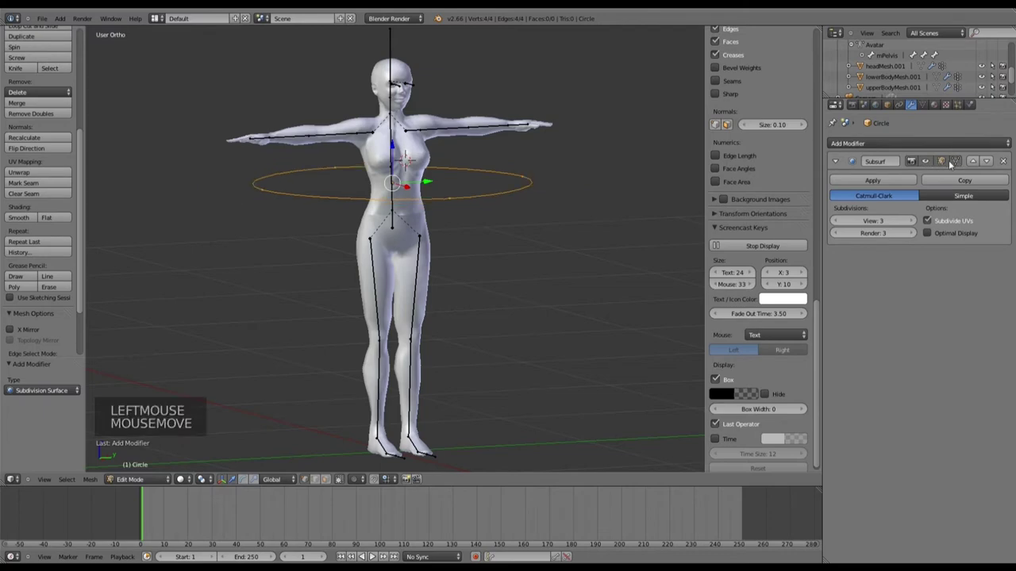
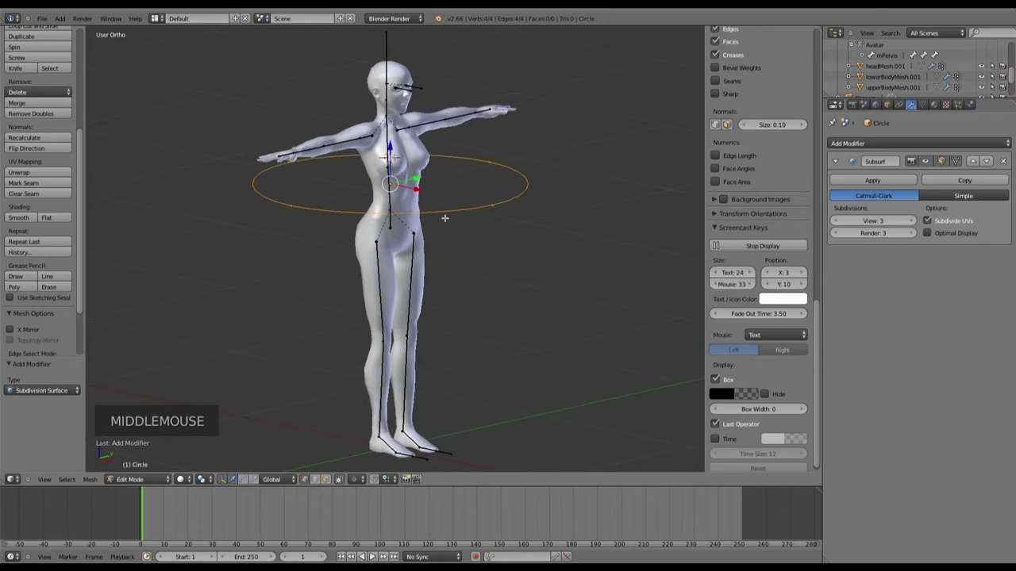
Step: Scale the ring down to about 0.12 so it loops closely around the avatar's torso
scroll("up", 3)
key("s")
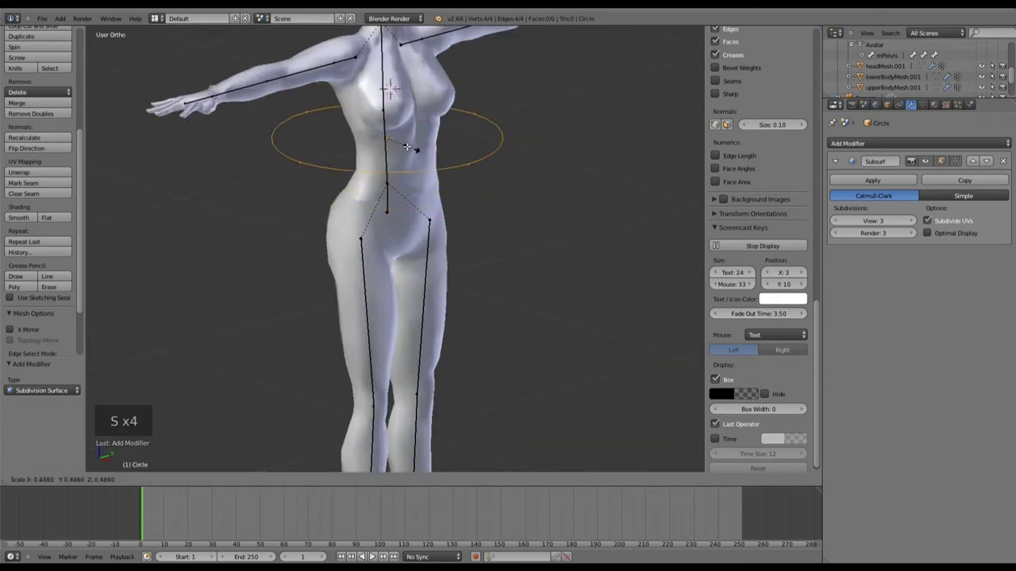
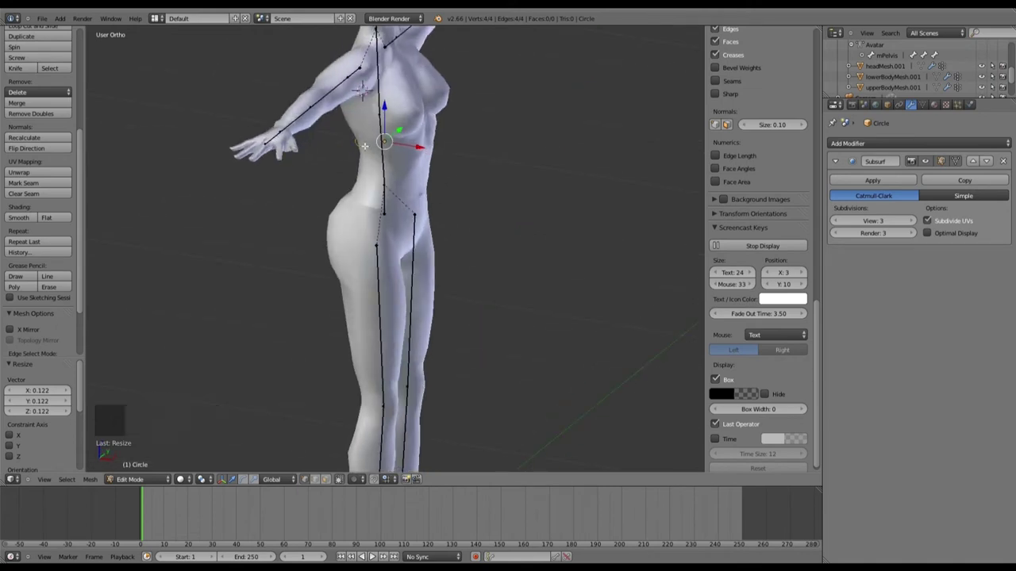
scroll("up", 3)
scroll("up", 3)
scroll("up", 3)
scroll("up", 3)
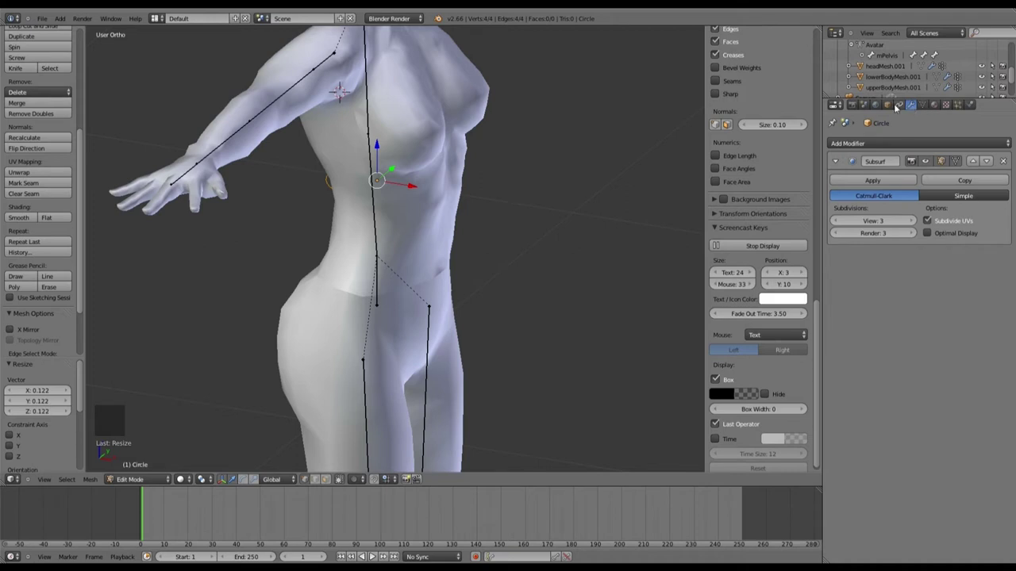
Step: Enable X-Ray display on the Circle so the ring shows through the body
left_click(892, 107)
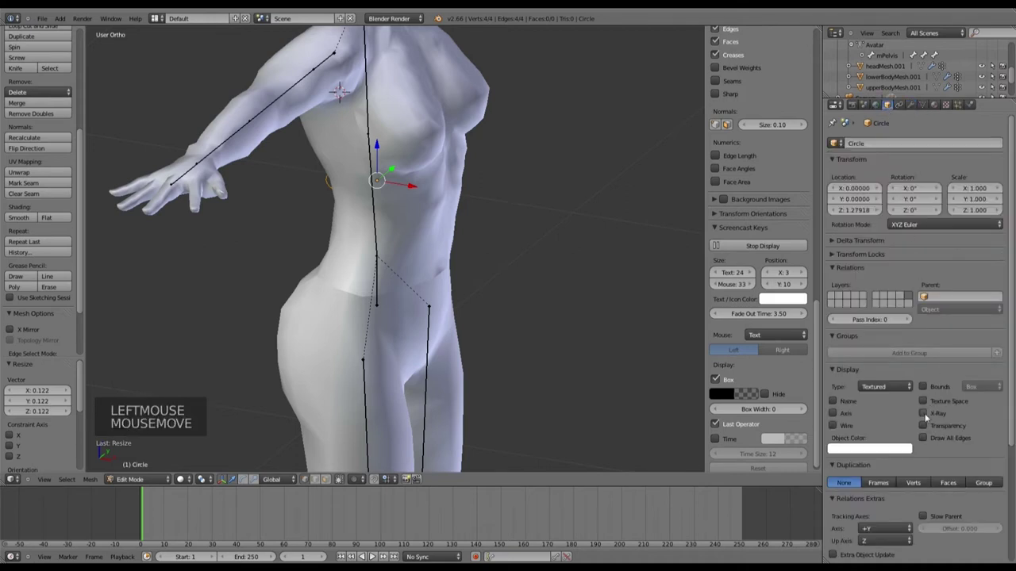
left_click(929, 416)
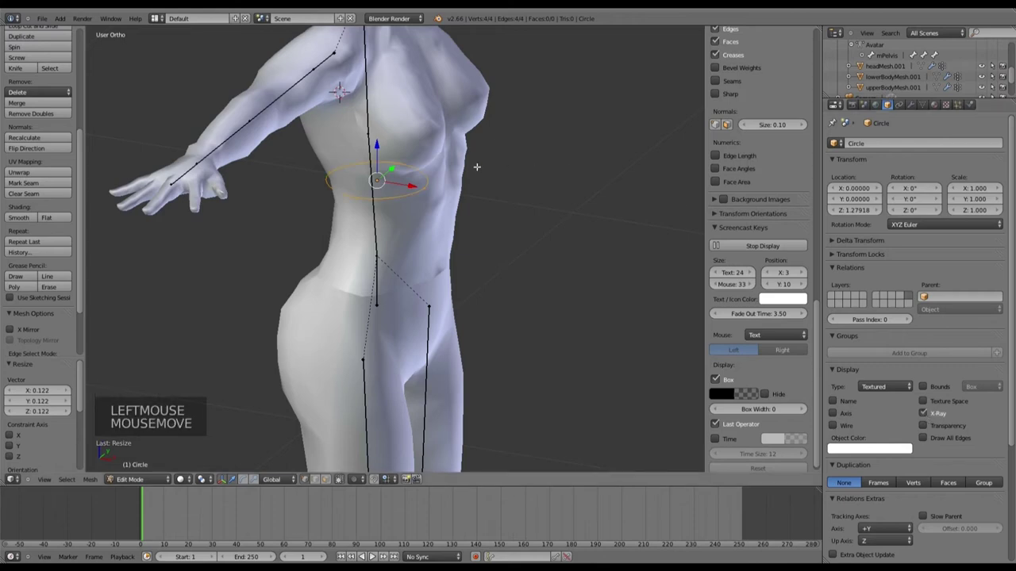
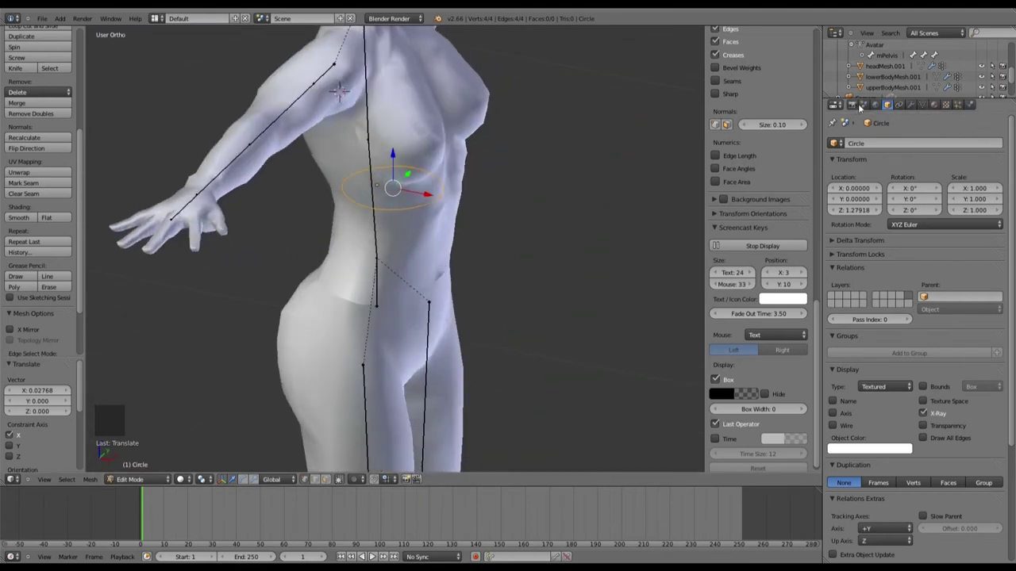
Step: Add a Shrinkwrap modifier to the ring targeting the upperBody mesh
left_click(912, 106)
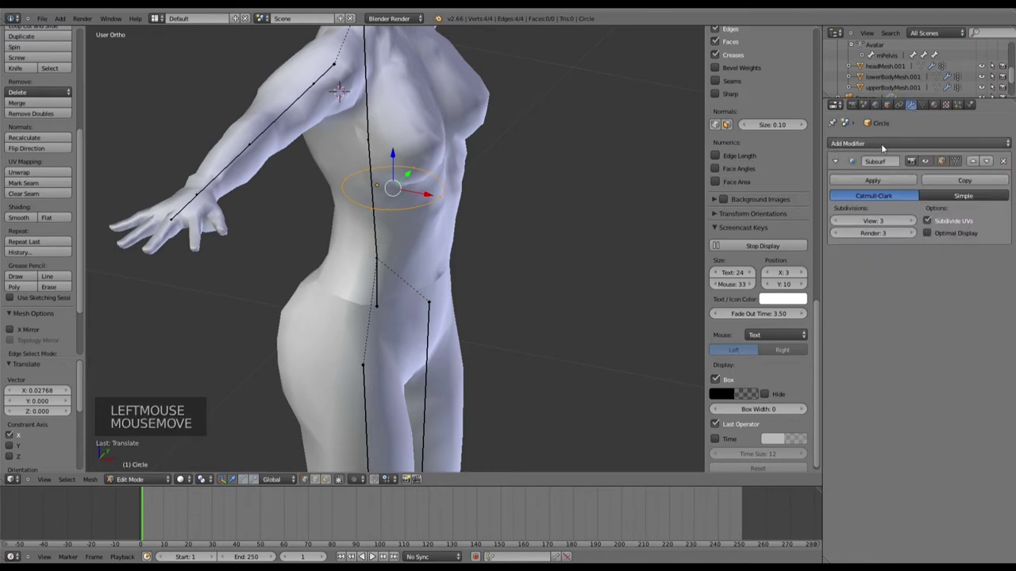
left_click(886, 147)
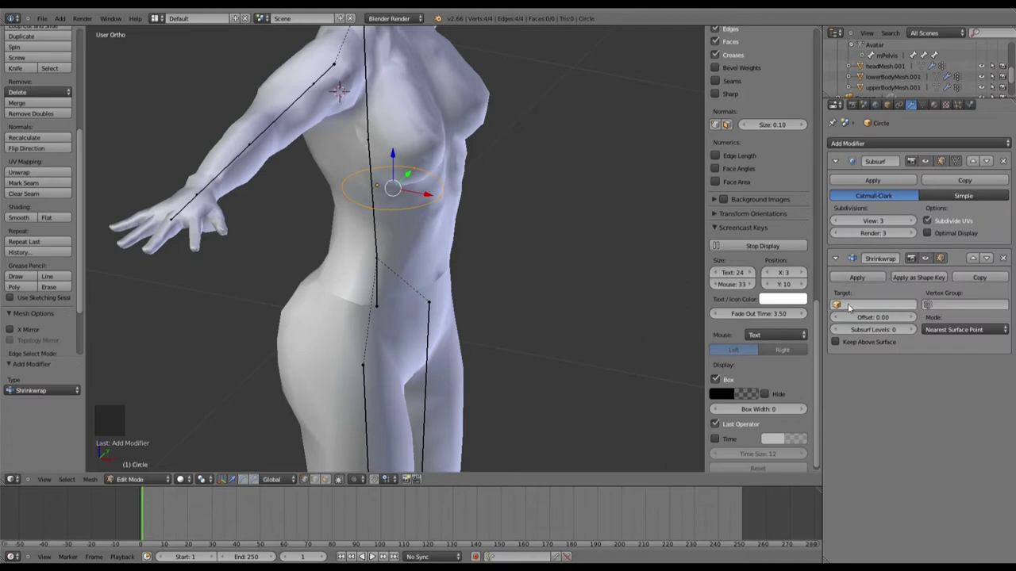
left_click(805, 300)
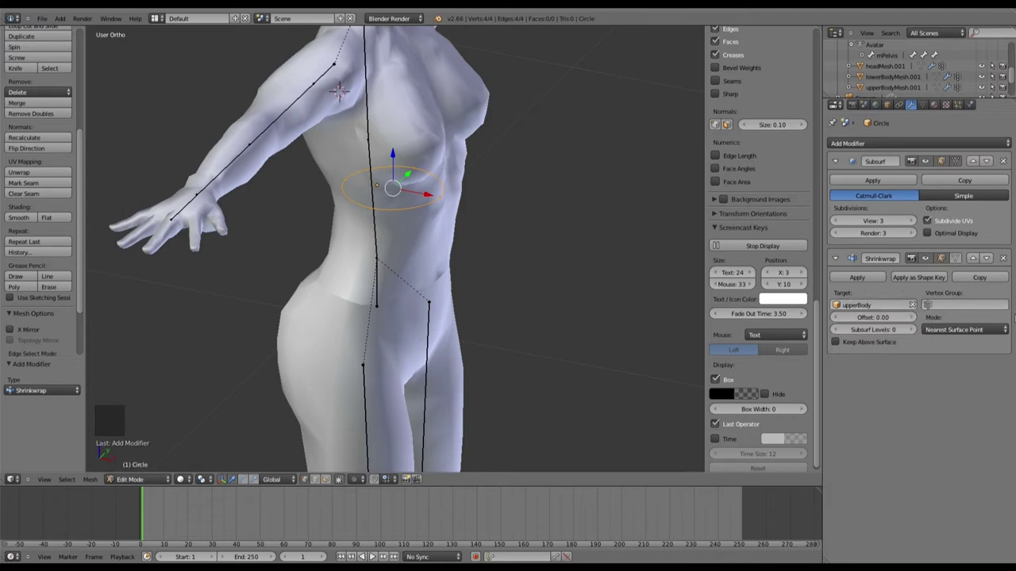
left_click(972, 333)
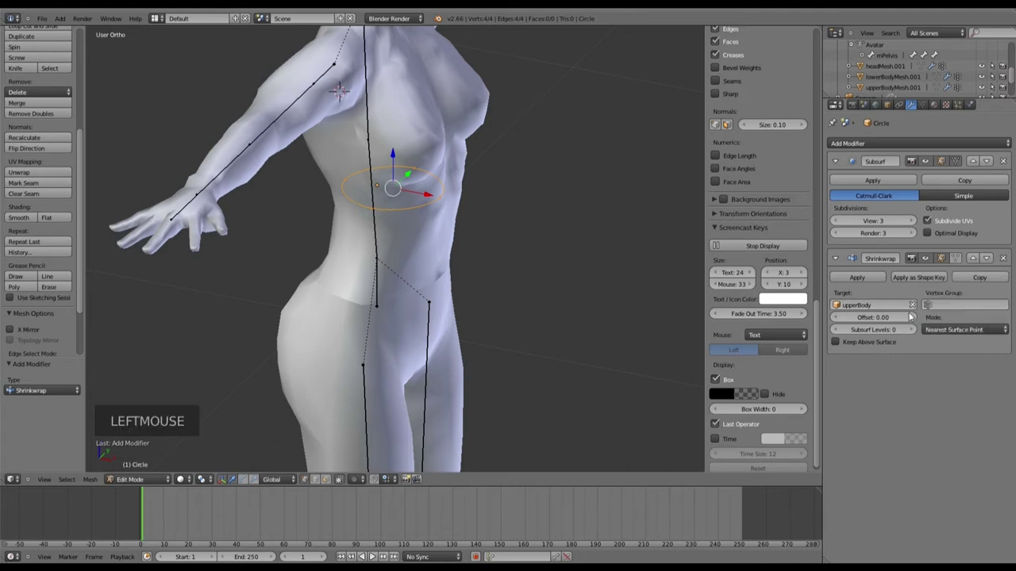
Step: Set the shrinkwrap to Project mode in both negative and positive directions, settling the ring below the chest
left_click(940, 338)
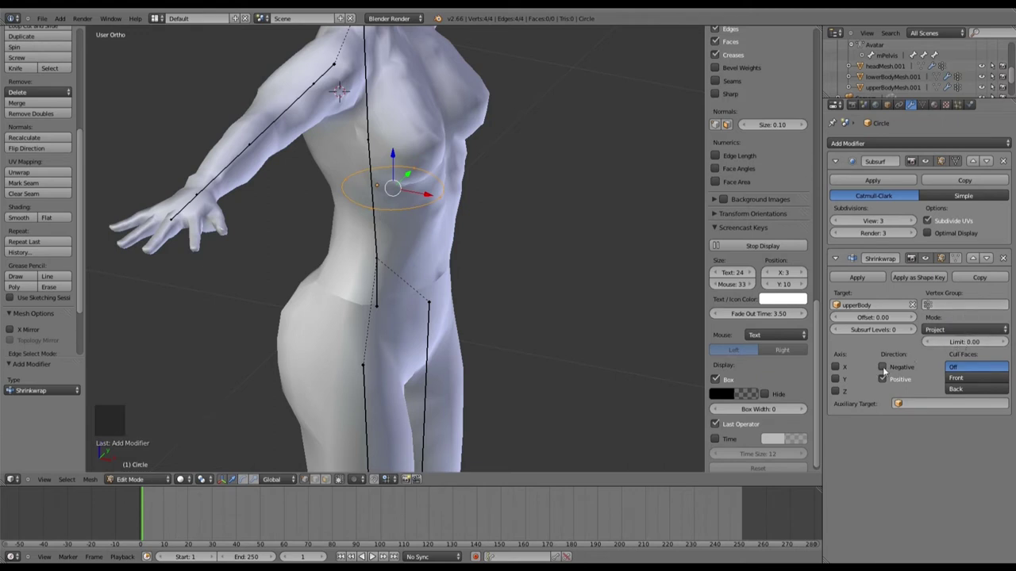
left_click(887, 372)
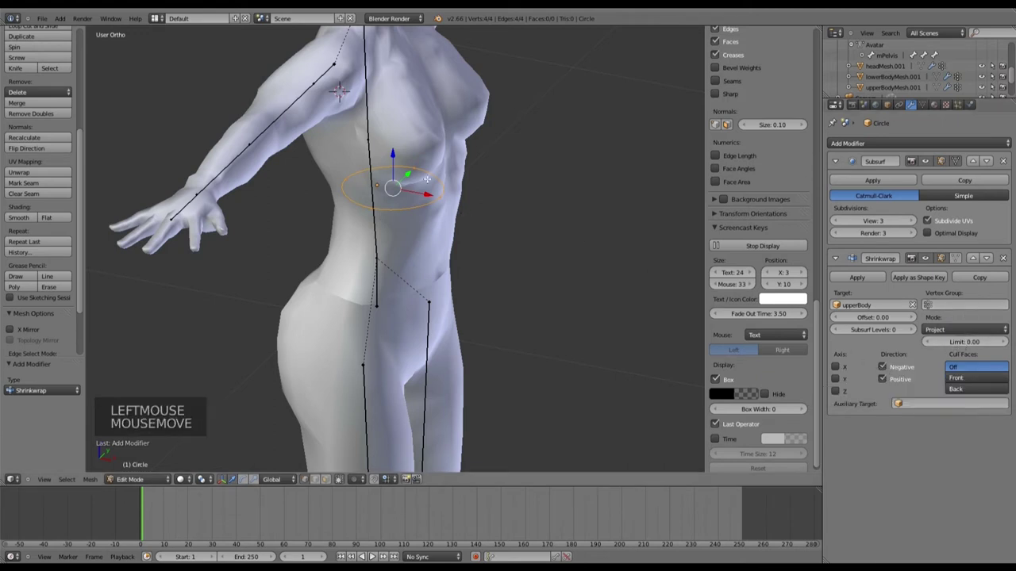
left_click(807, 299)
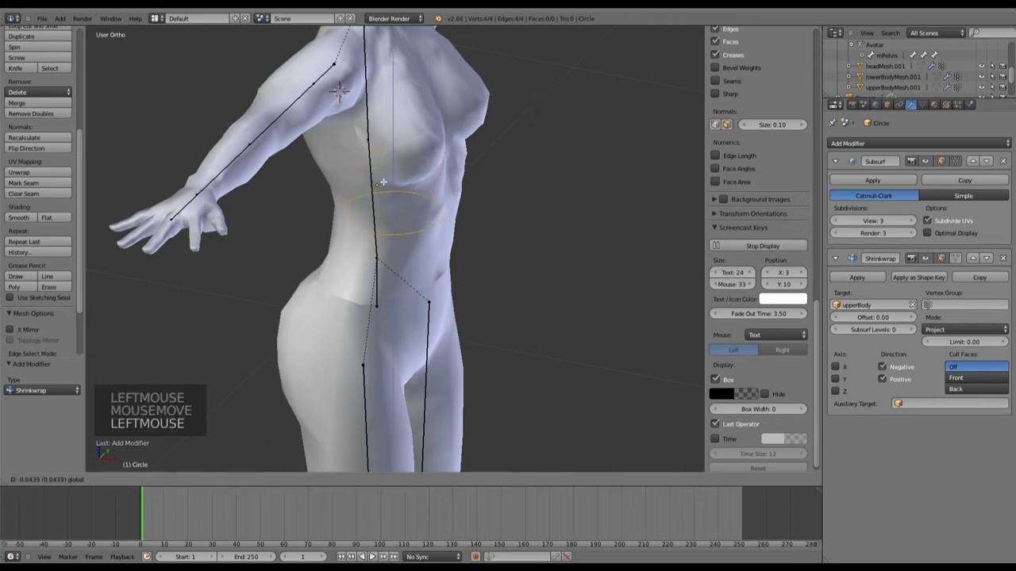
left_click(807, 299)
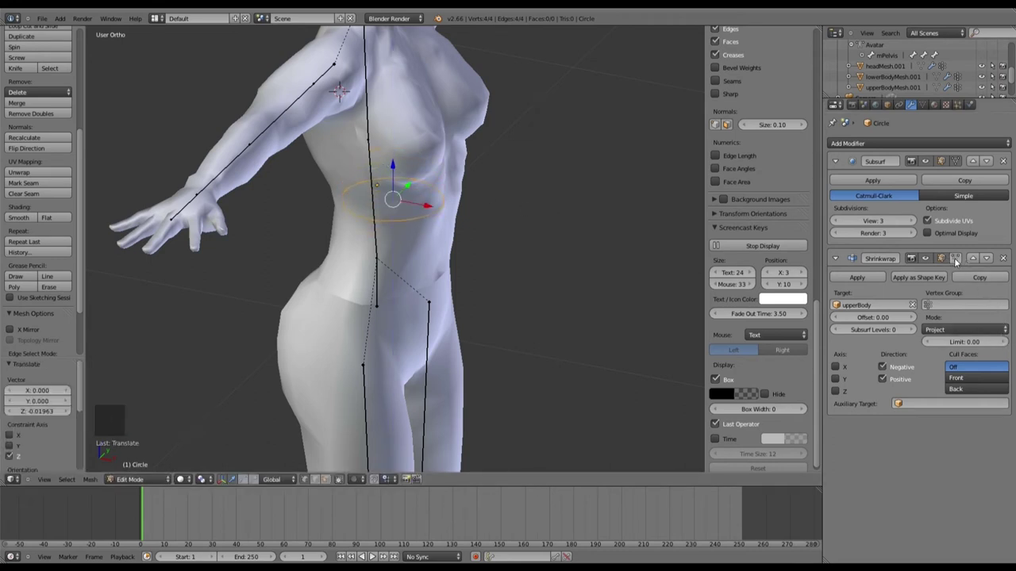
left_click(956, 261)
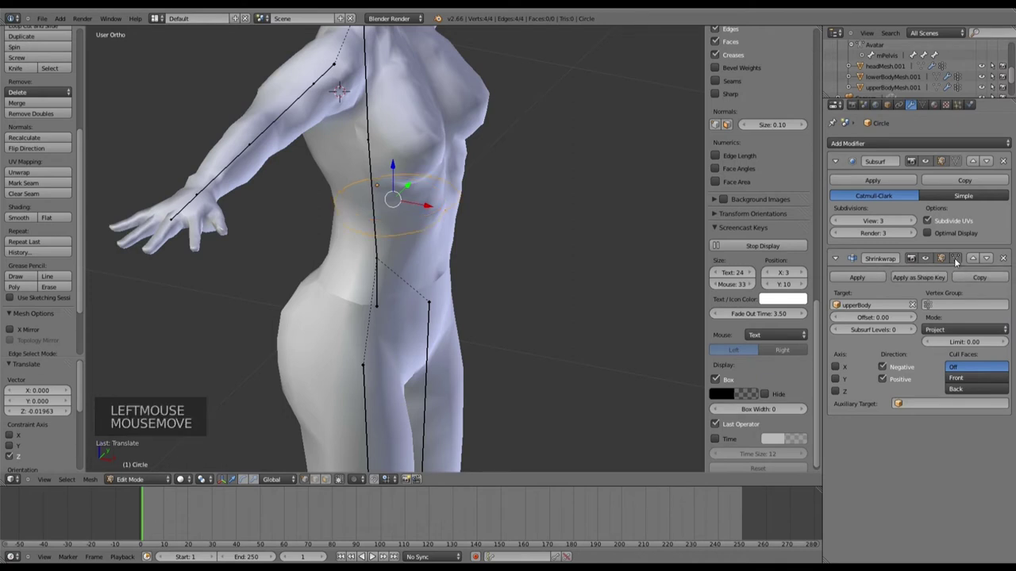
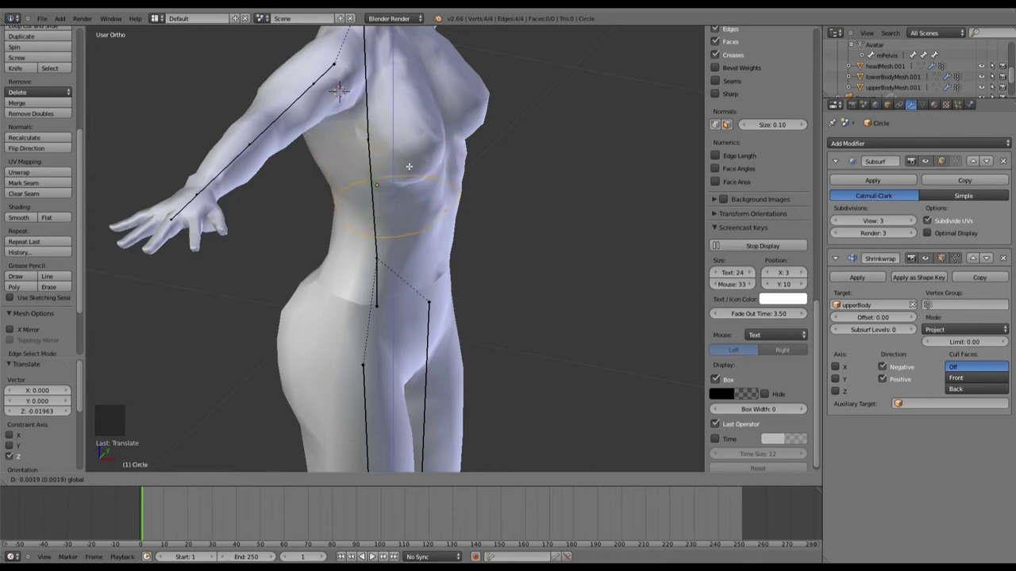
Step: Extrude the waist ring upward along Z into a strapless bodice band over the chest
middle_click(181, 480)
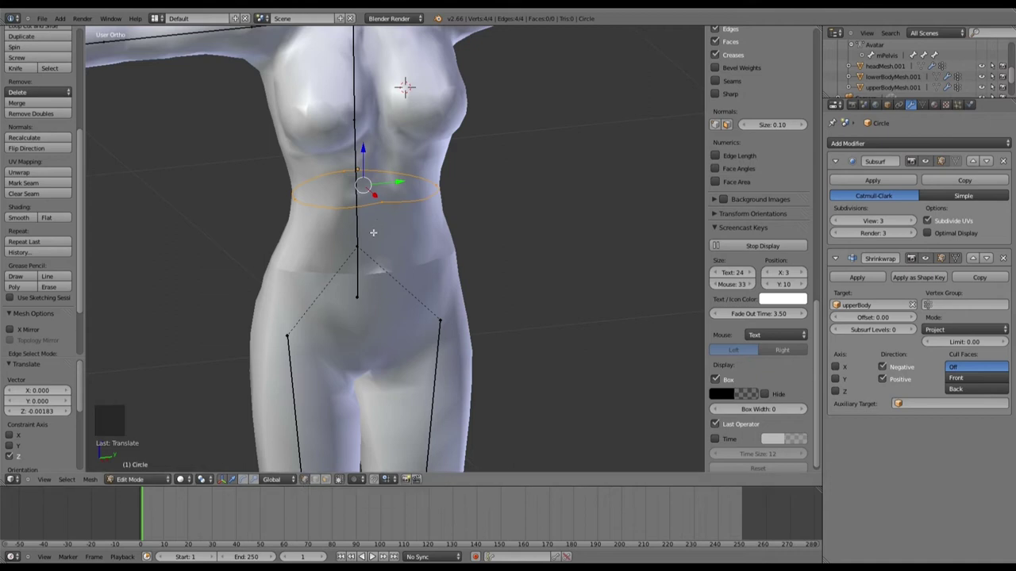
key("e")
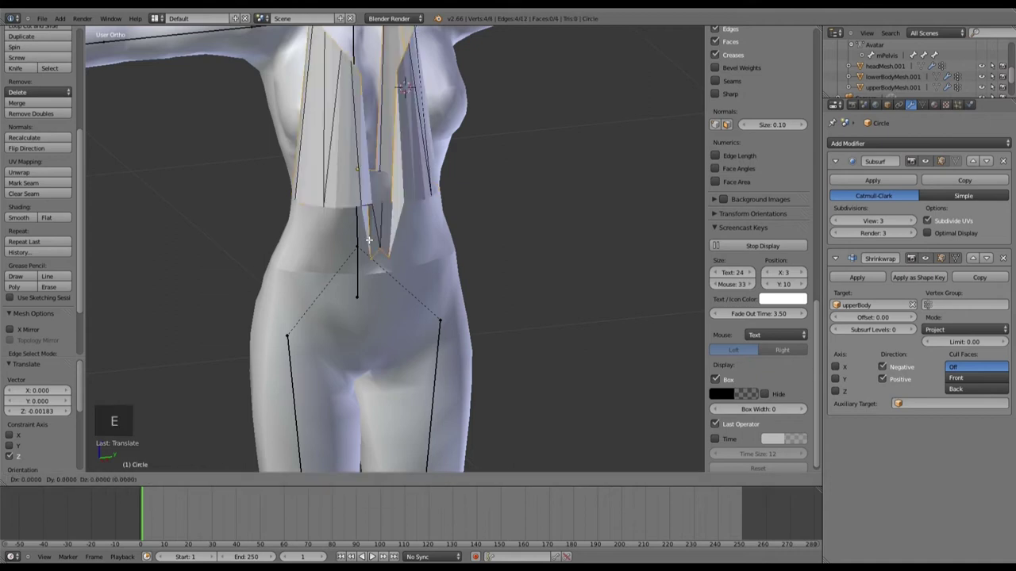
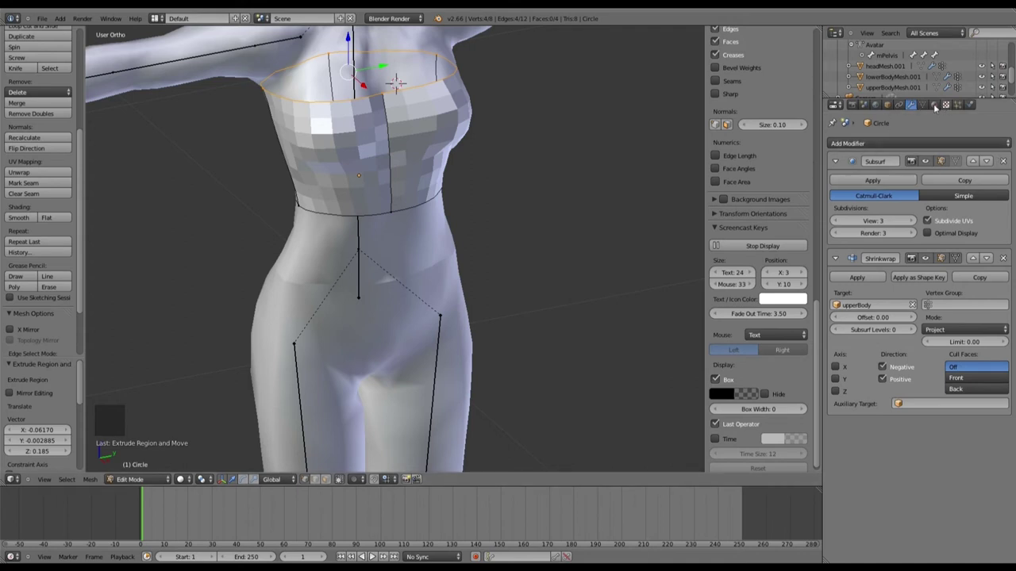
Step: Create a new material for the bodice and set its diffuse colour to red
left_click(935, 107)
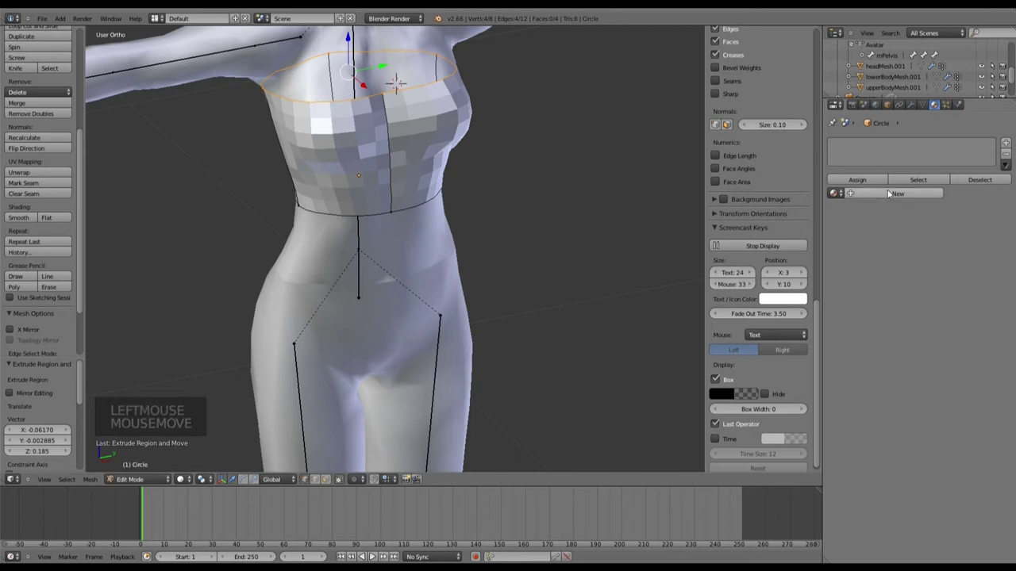
left_click(896, 195)
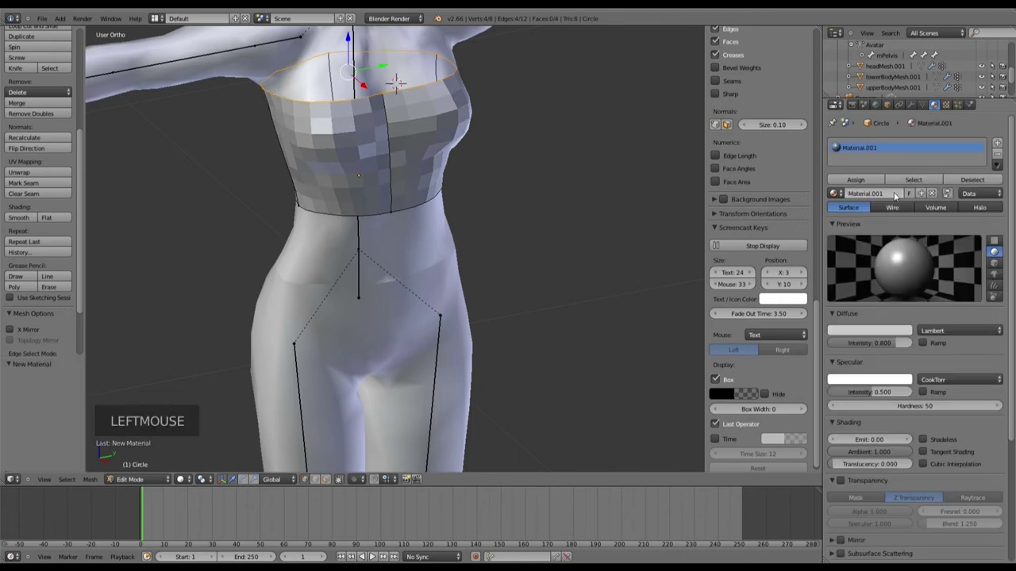
left_click(864, 332)
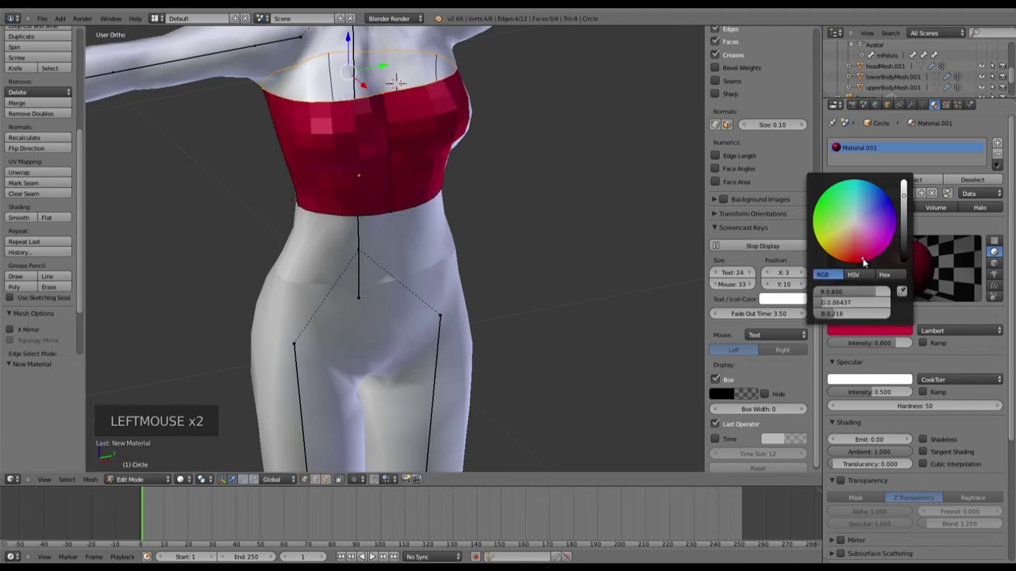
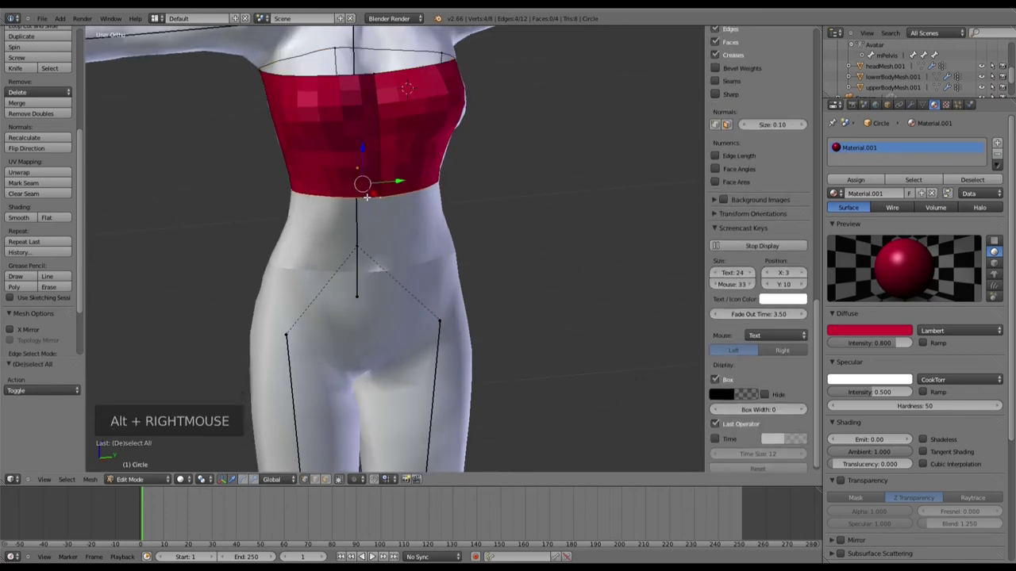
Step: Extrude the bottom edge down past the hips into a mini skirt, with lowerBody as auxiliary shrinkwrap target
key("e")
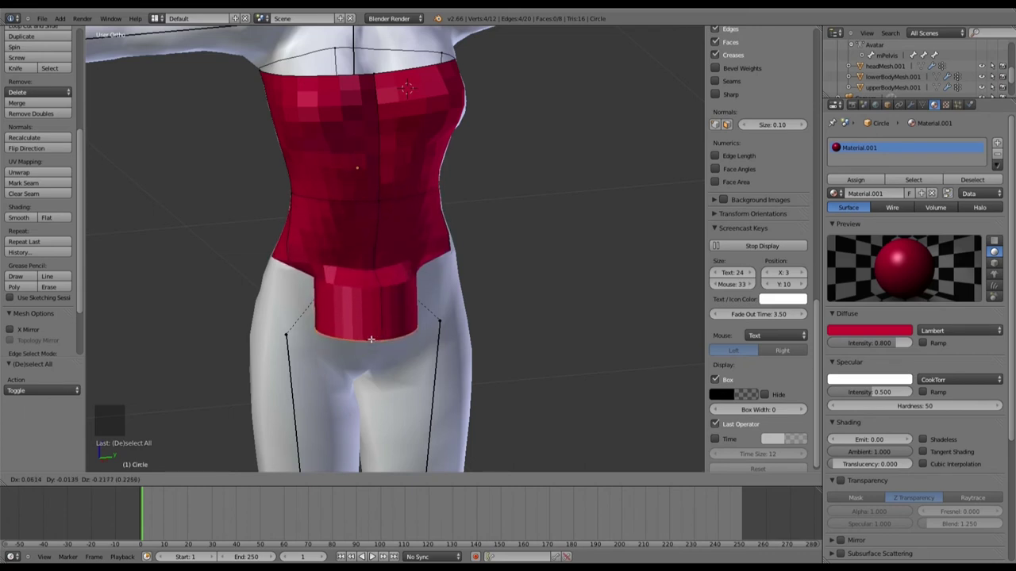
key("ctrl+z")
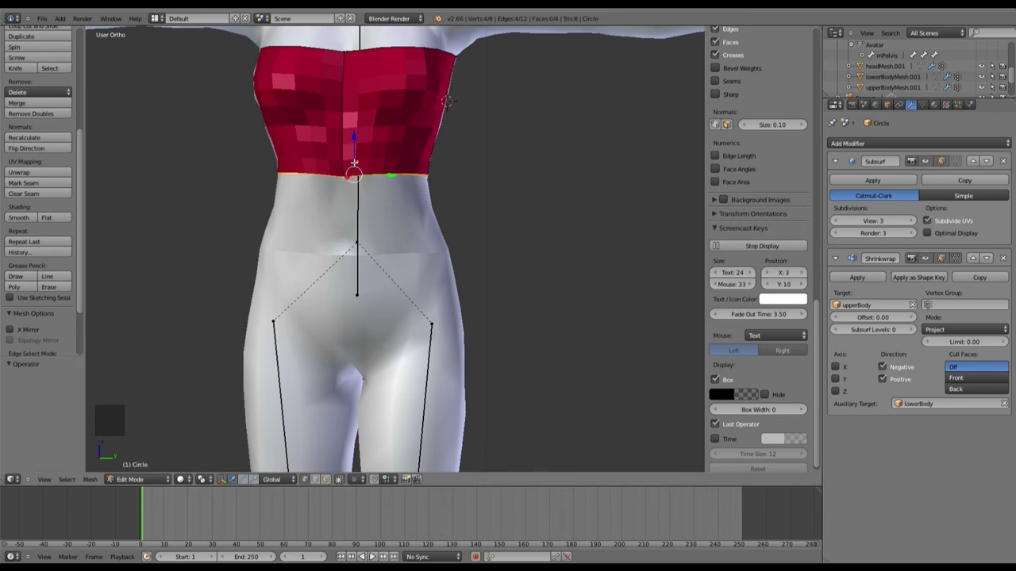
key("e")
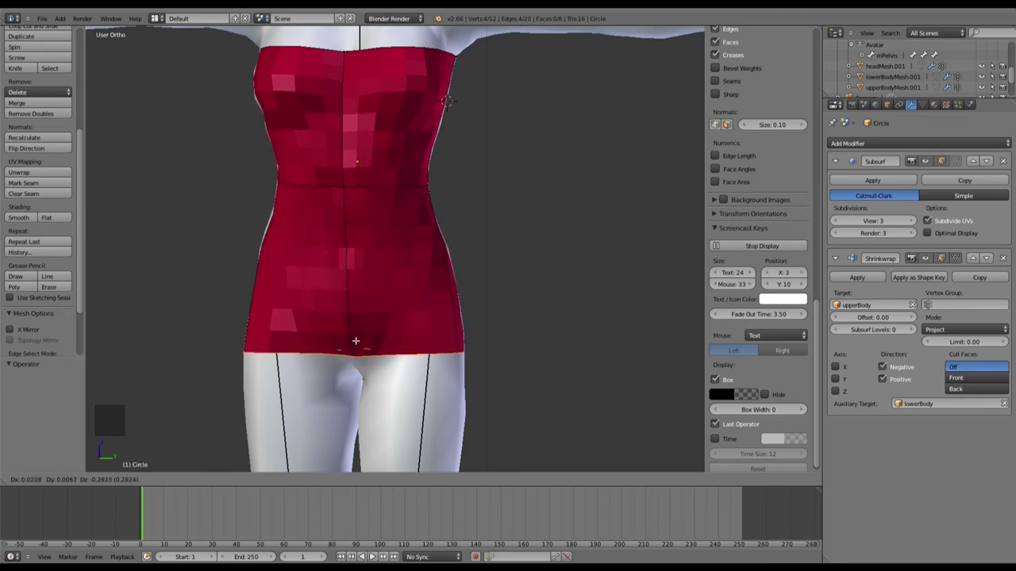
Step: Raise the shrinkwrap Offset to 0.01 so the body no longer pokes through, then deselect the dress
middle_click(807, 299)
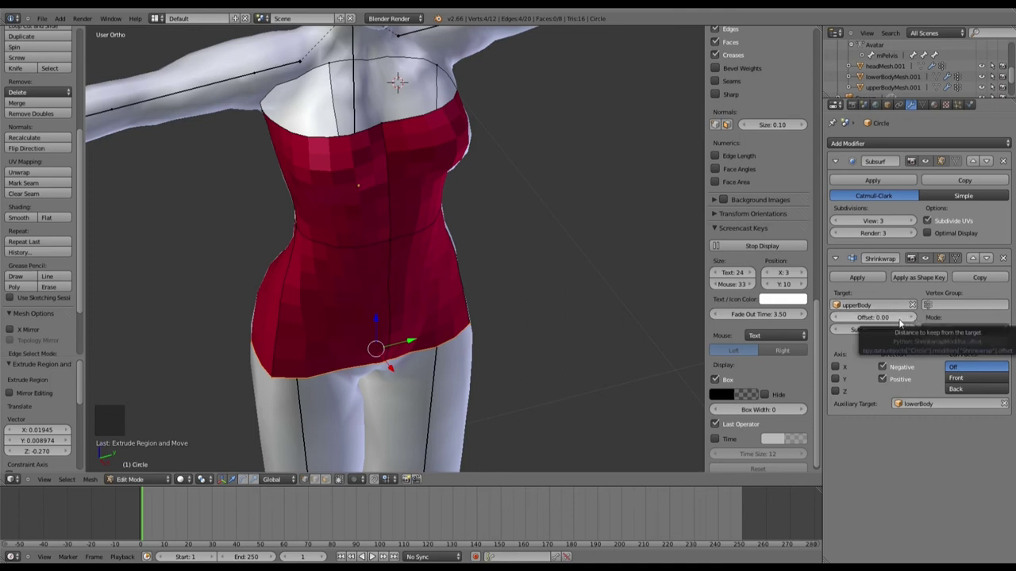
left_click(916, 323)
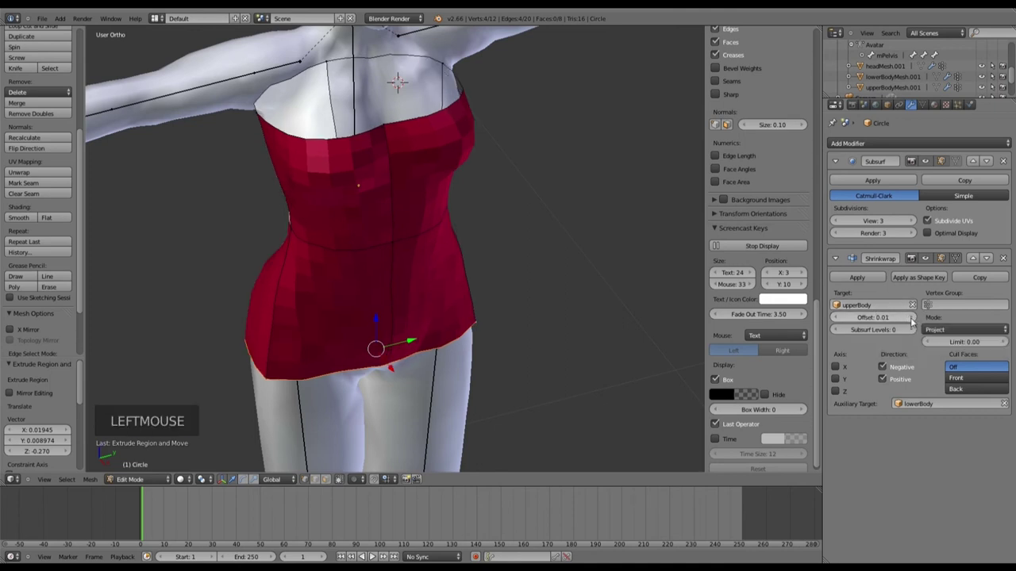
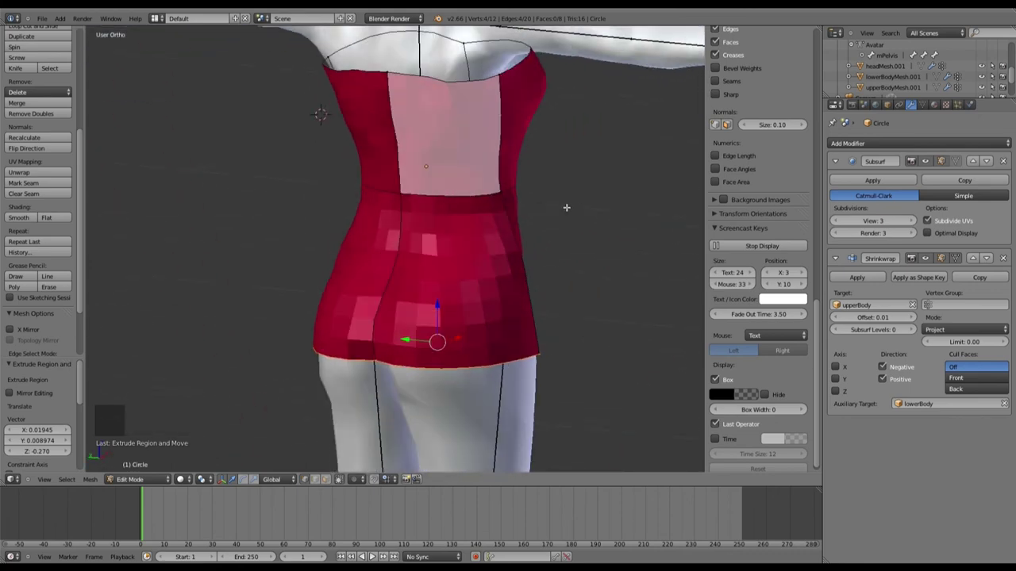
key("a")
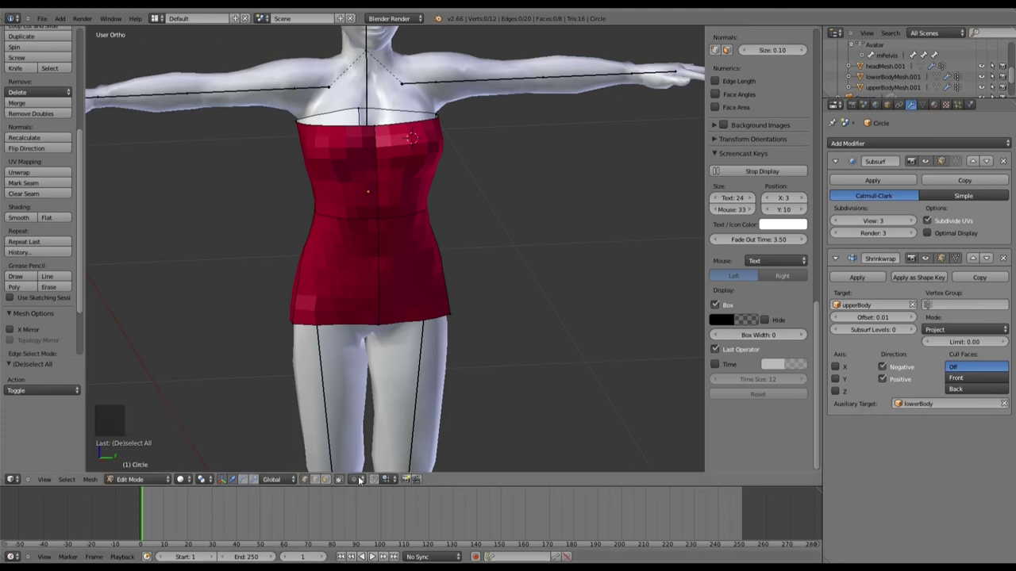
left_click(359, 481)
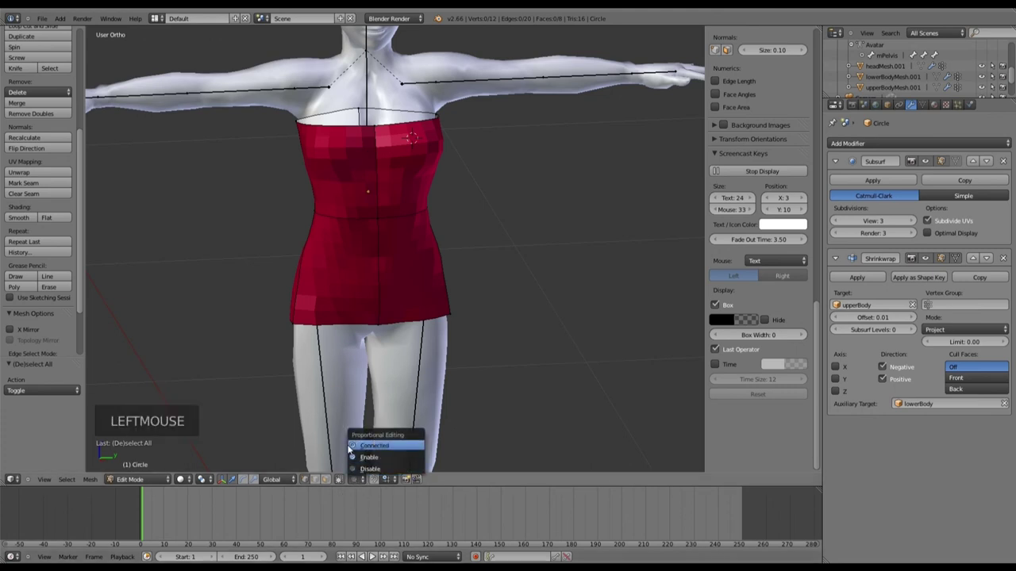
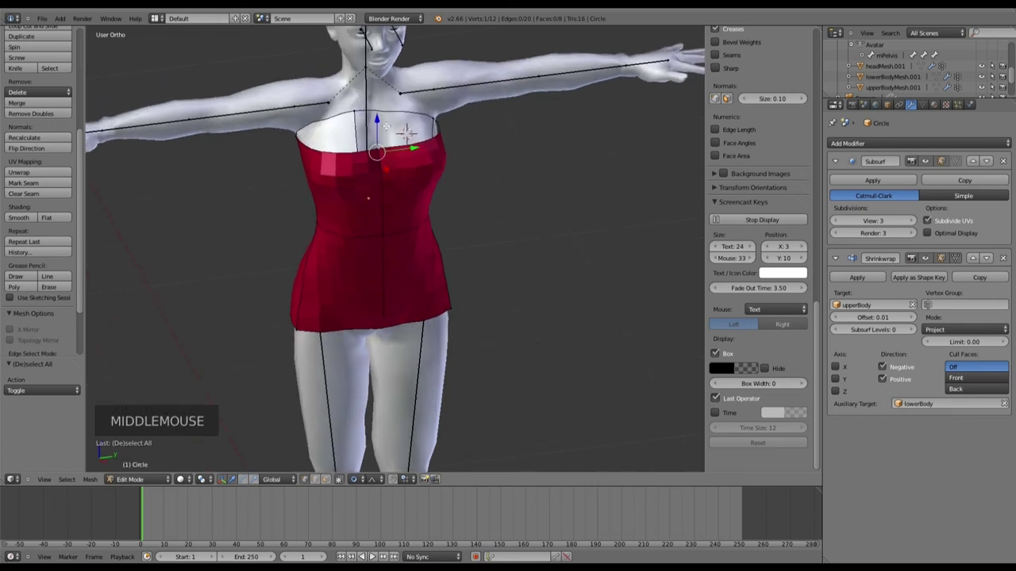
Step: Move the dress's top edge loop down slightly along Z and check it from behind
left_click(383, 44)
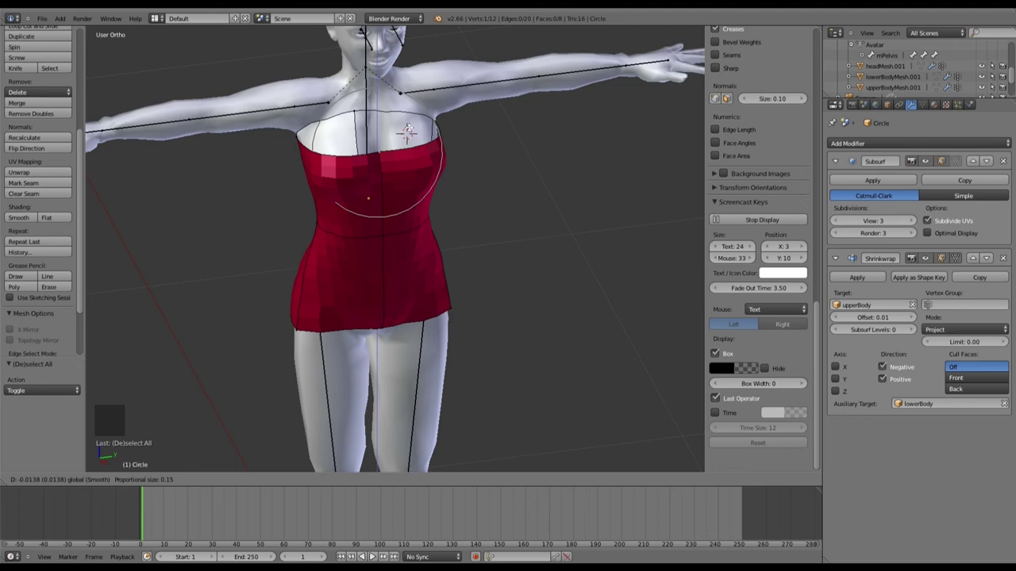
middle_click(384, 43)
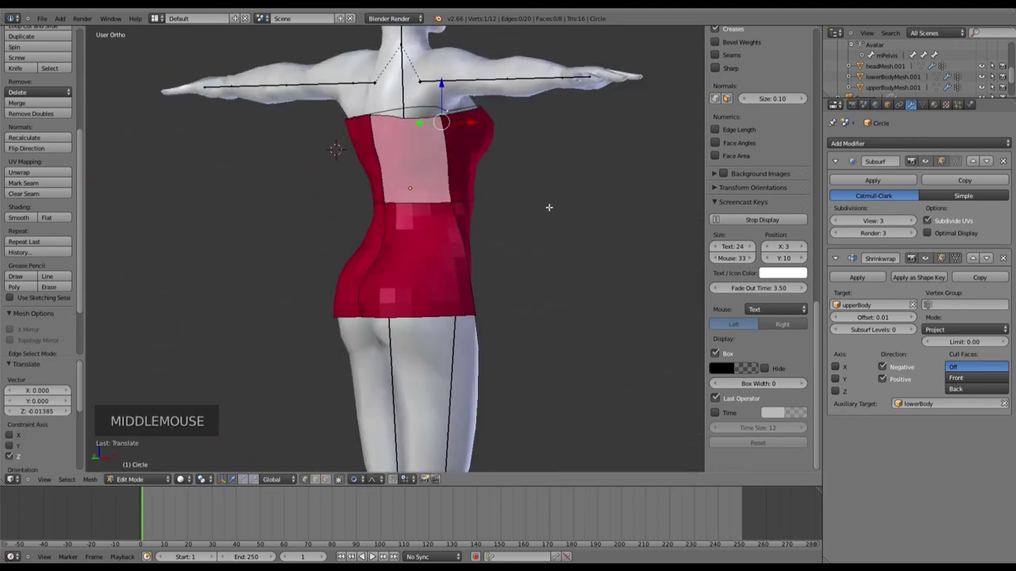